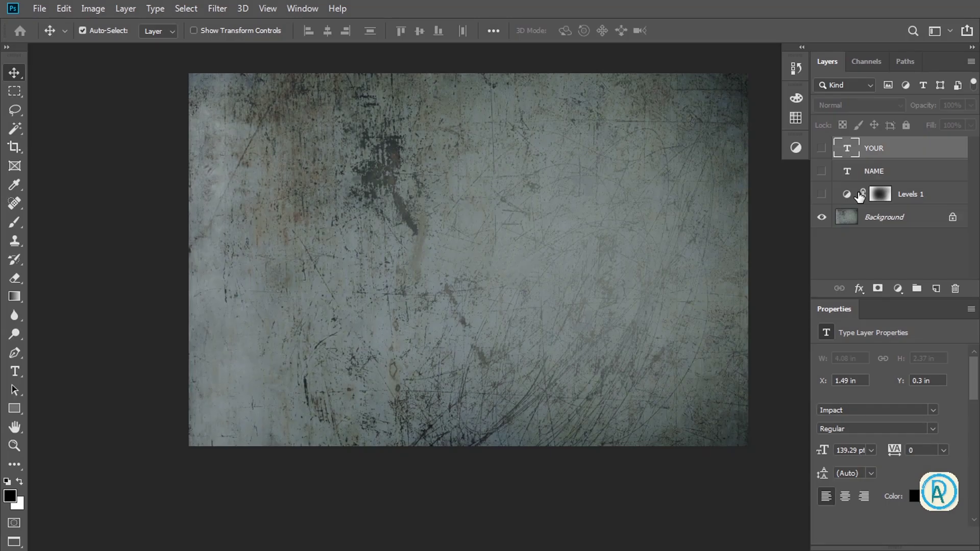
Select the scratched metal background and show the masked Levels adjustment darkening its edges
click(875, 223)
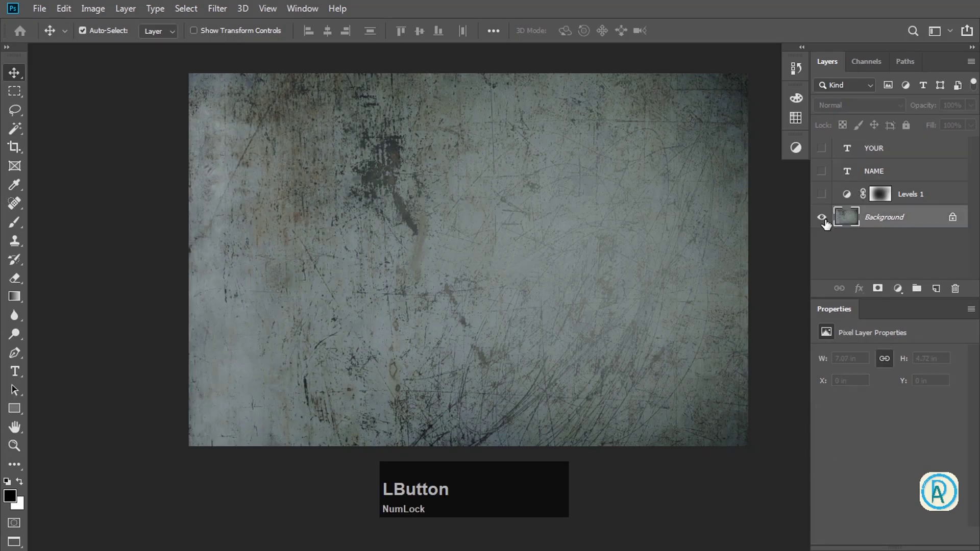
click(826, 195)
click(827, 194)
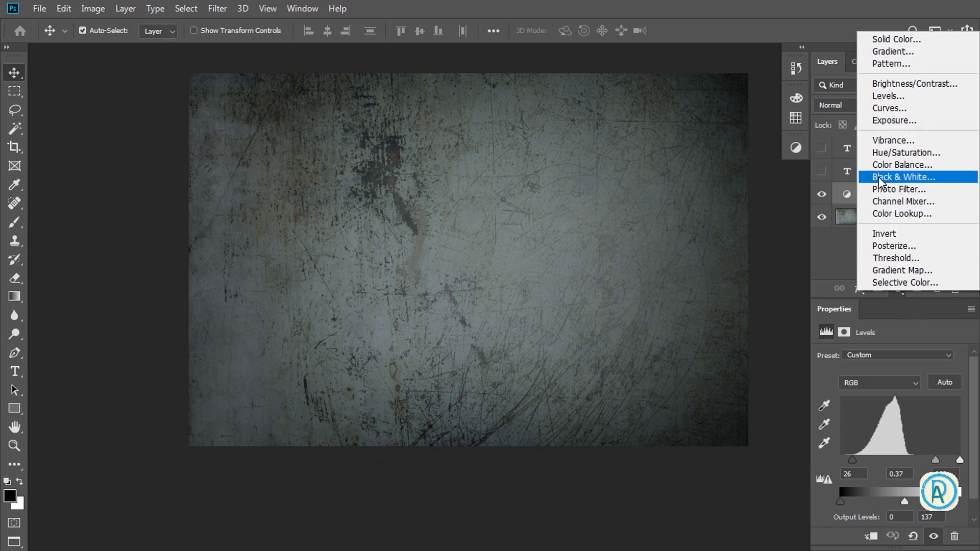
click(840, 271)
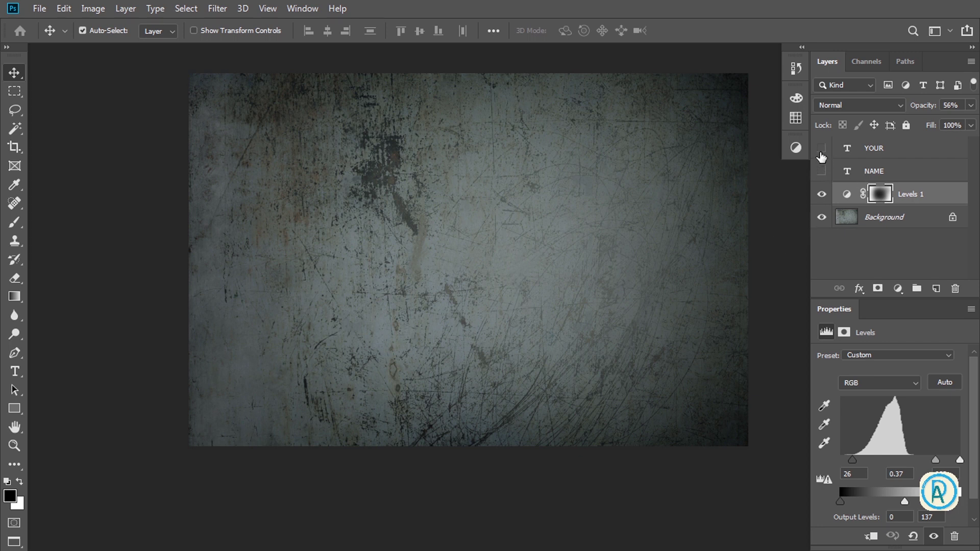
Select the YOUR text layer and drop its Fill to 0% so its black letters vanish
click(825, 156)
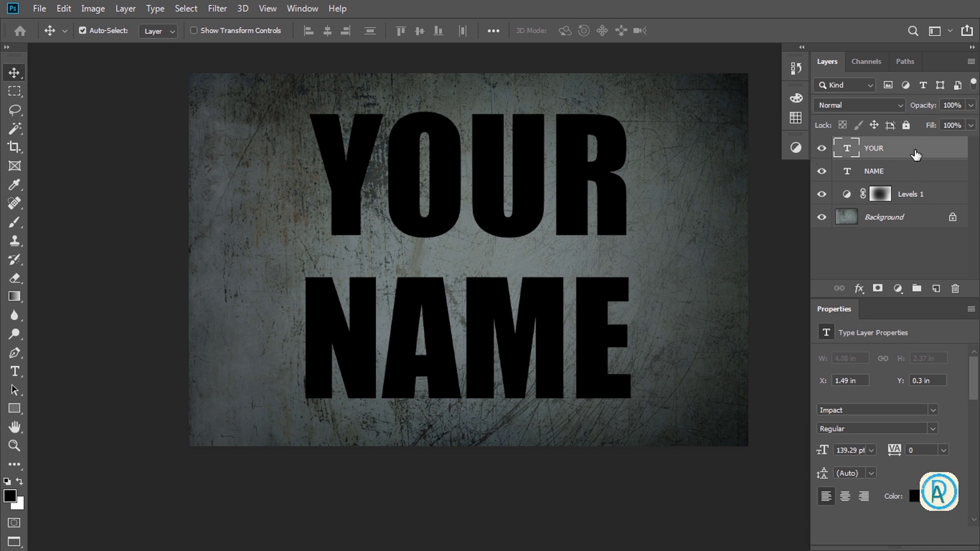
right_click(920, 154)
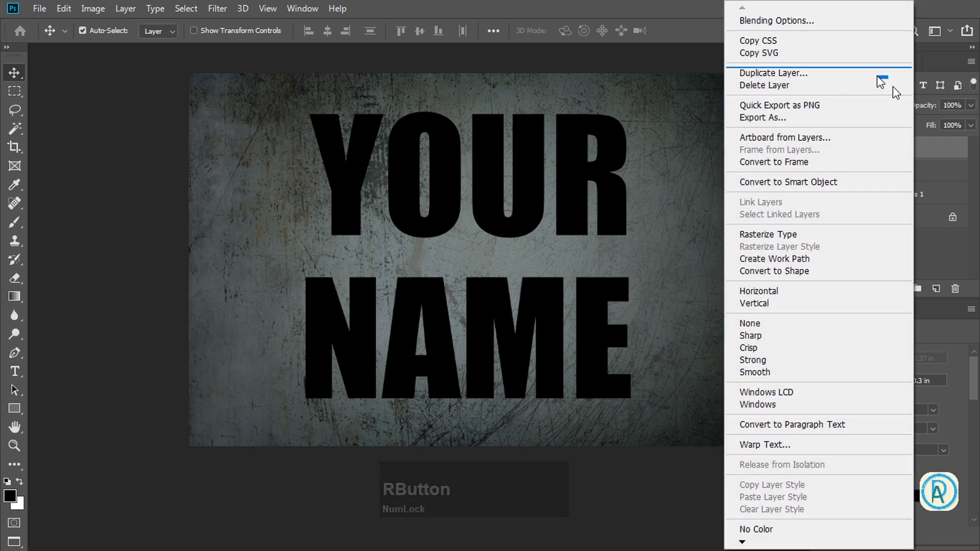
click(953, 147)
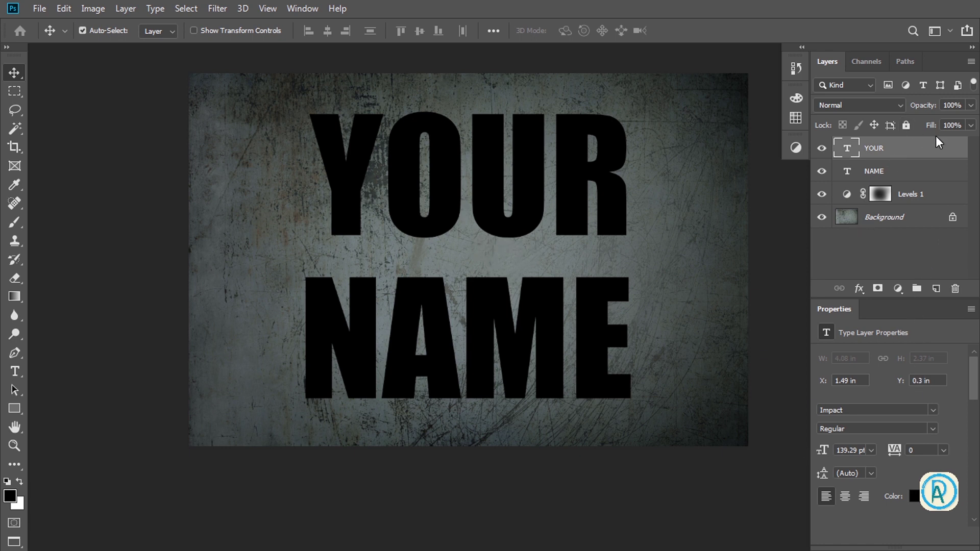
key(super+Num_Lock)
key(KP_Add)
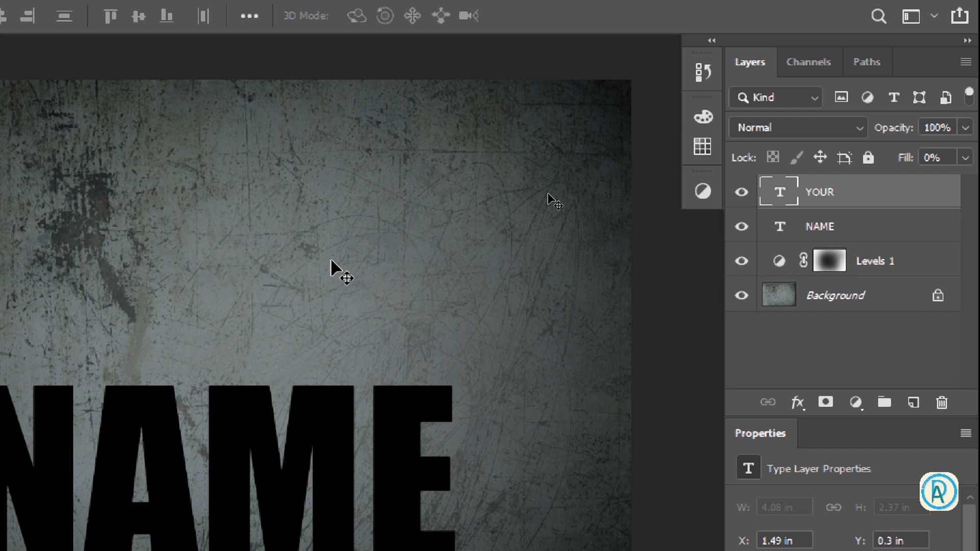
key(super+KP_Subtract)
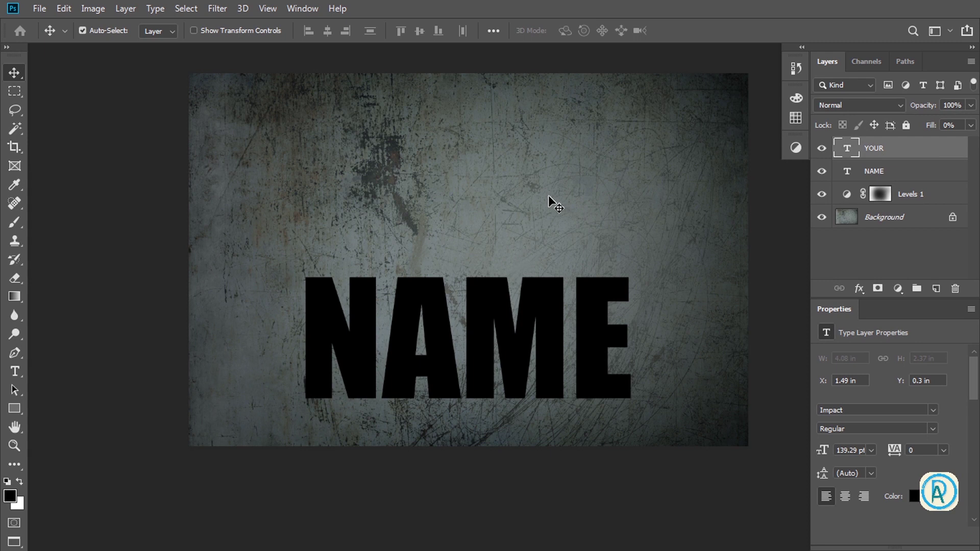
Bring up the Layer Style dialog for the YOUR layer via Blending Options, panning to reveal the text
right_click(922, 149)
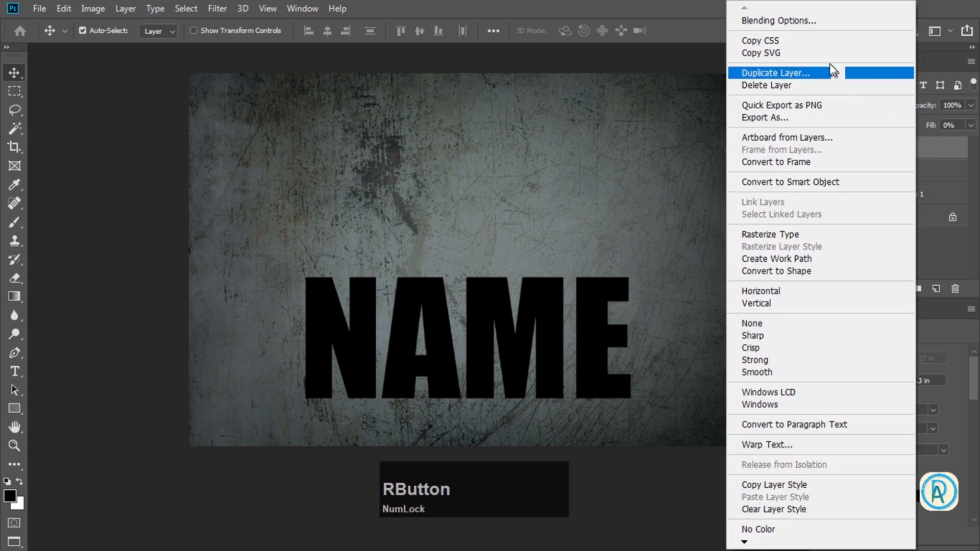
click(817, 27)
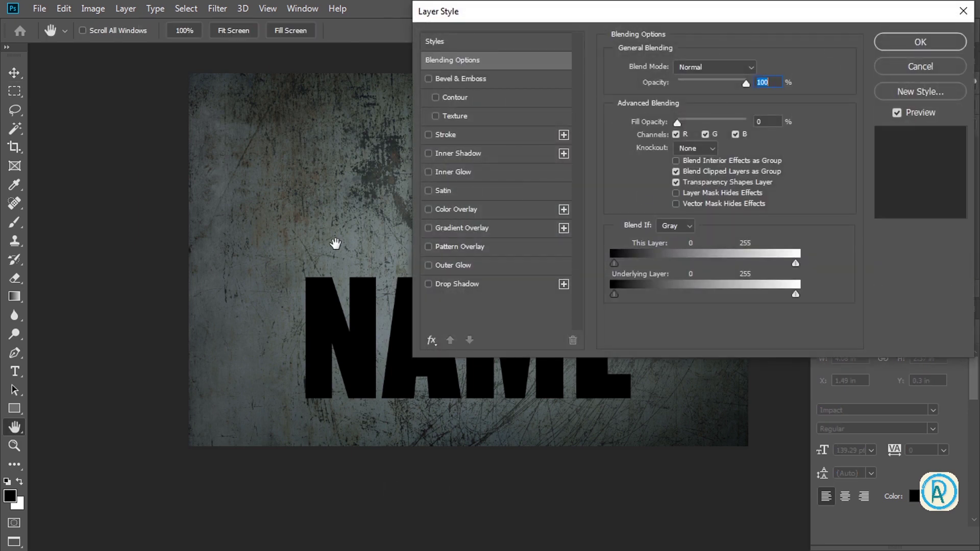
key(space)
click(351, 246)
key(space)
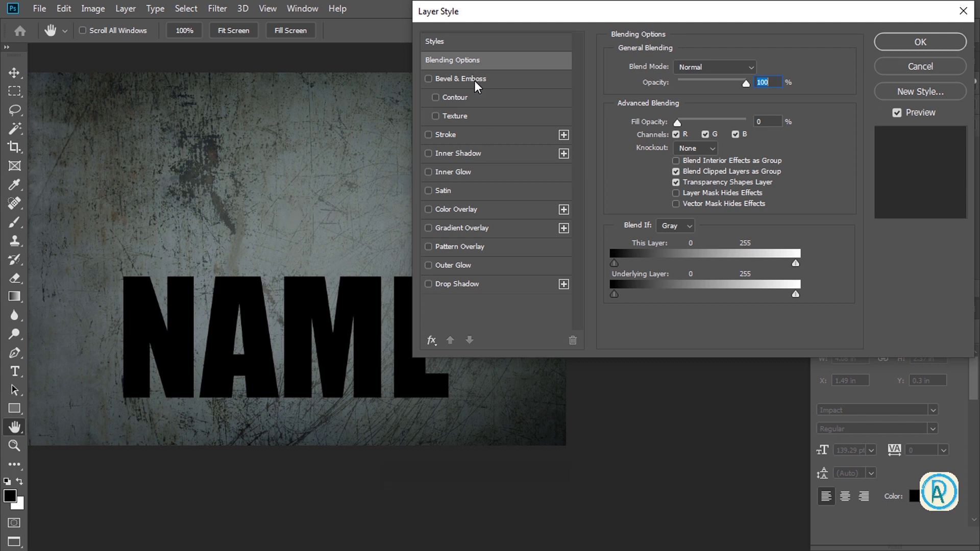
Enable Bevel & Emboss on YOUR with Emboss style, Smooth technique and 4 px size
click(479, 85)
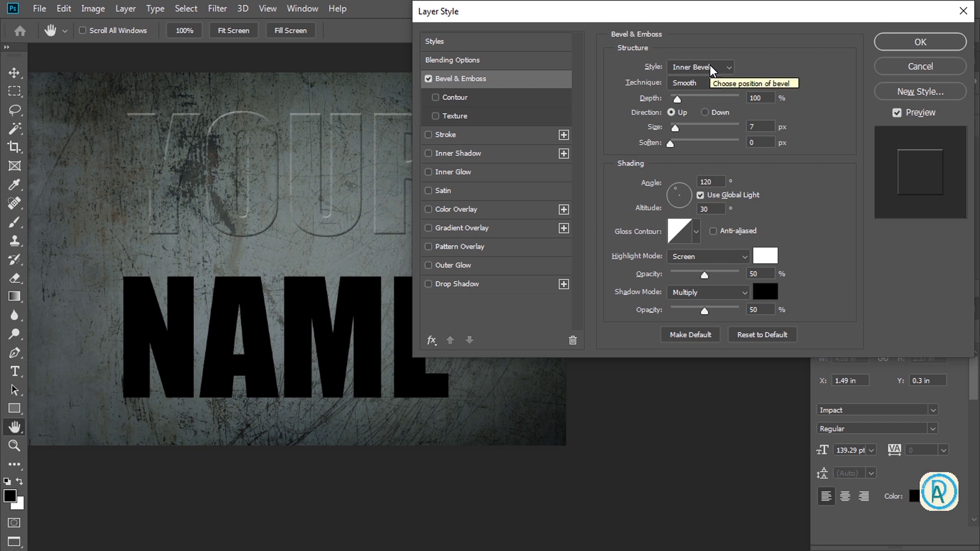
click(715, 70)
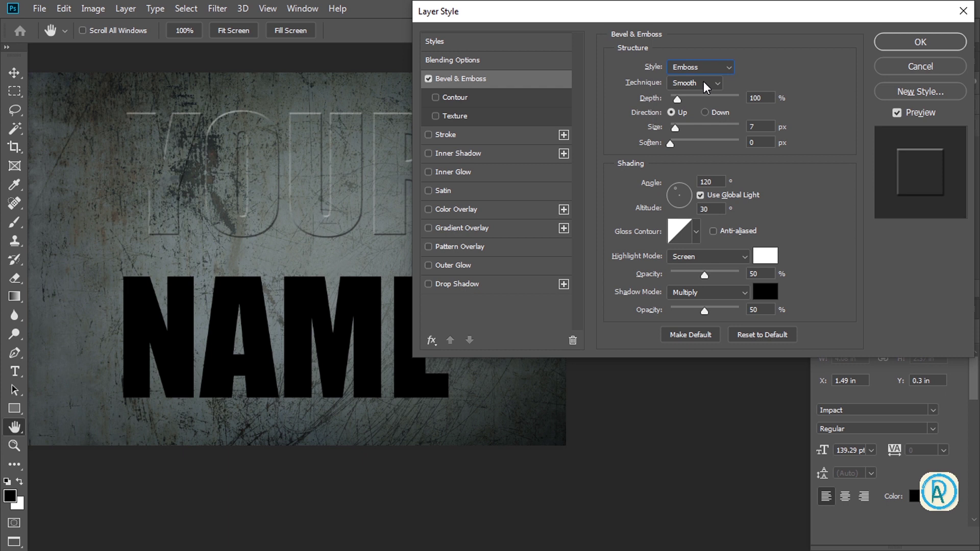
click(704, 85)
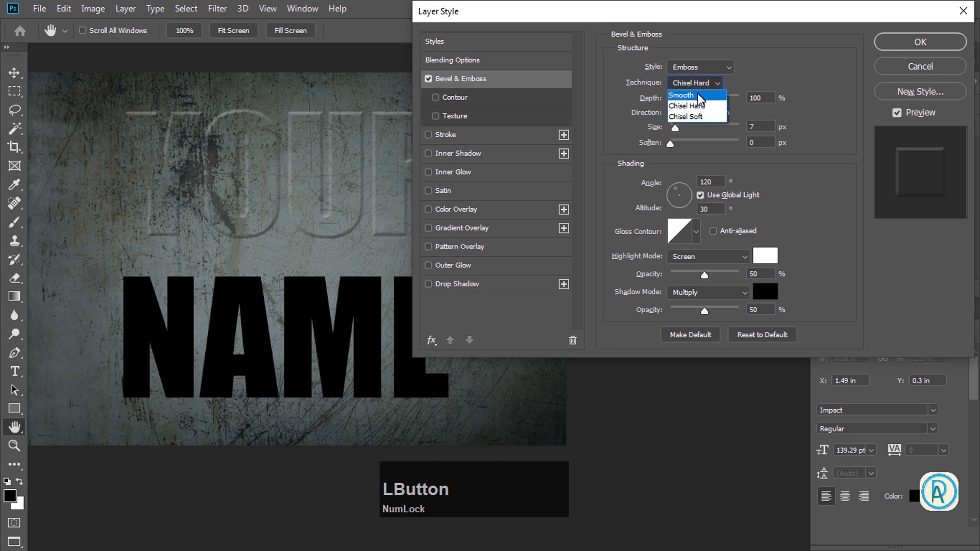
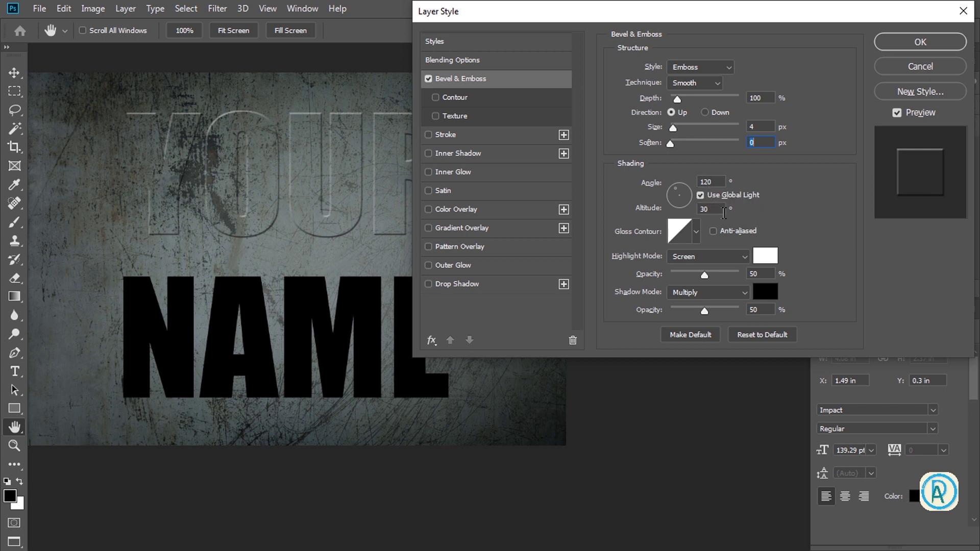
click(707, 201)
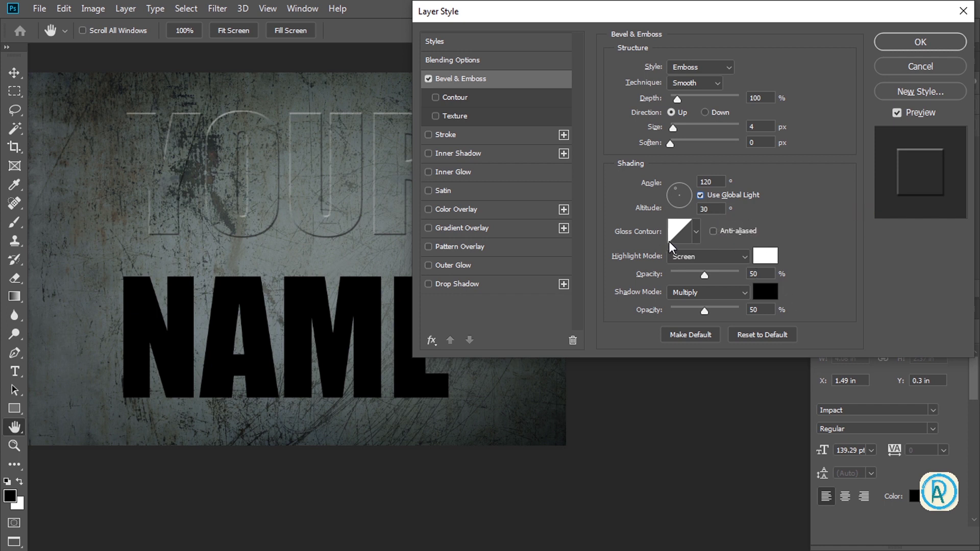
Set the emboss highlight to Linear Dodge (Add) at 31% opacity after inspecting the letter edges
click(673, 241)
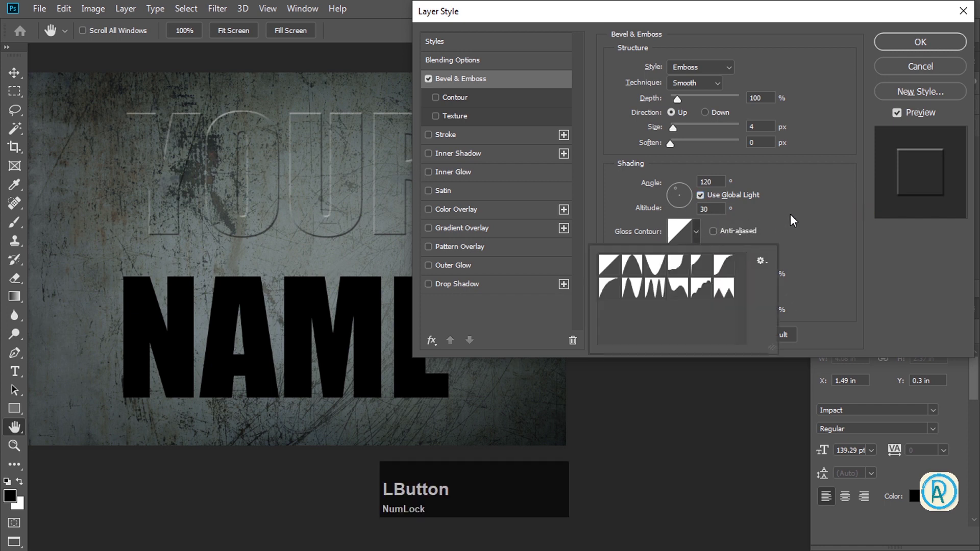
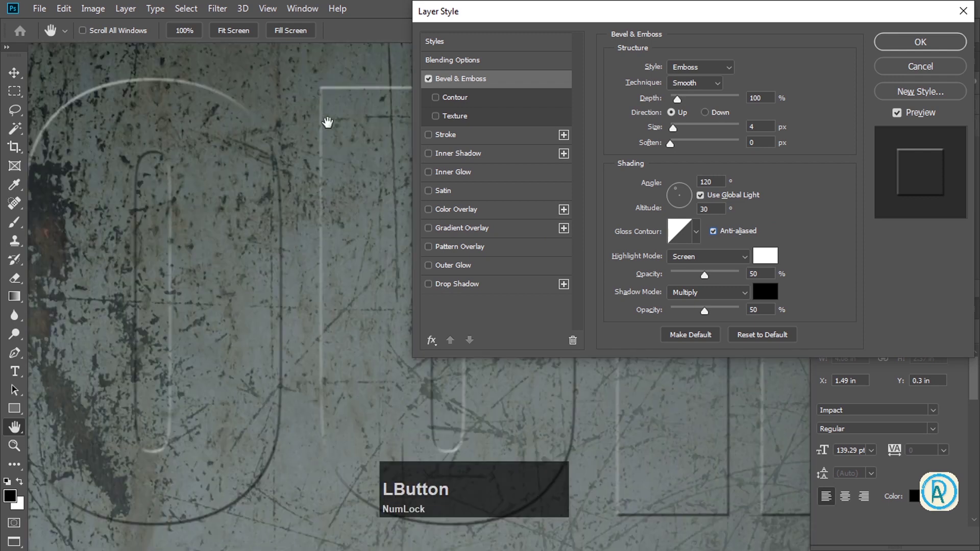
key(space)
click(319, 105)
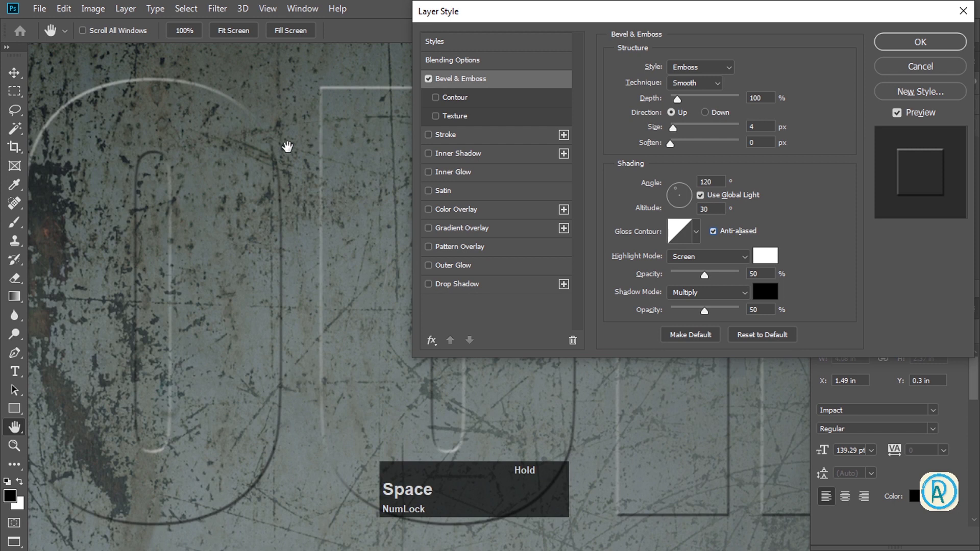
click(708, 253)
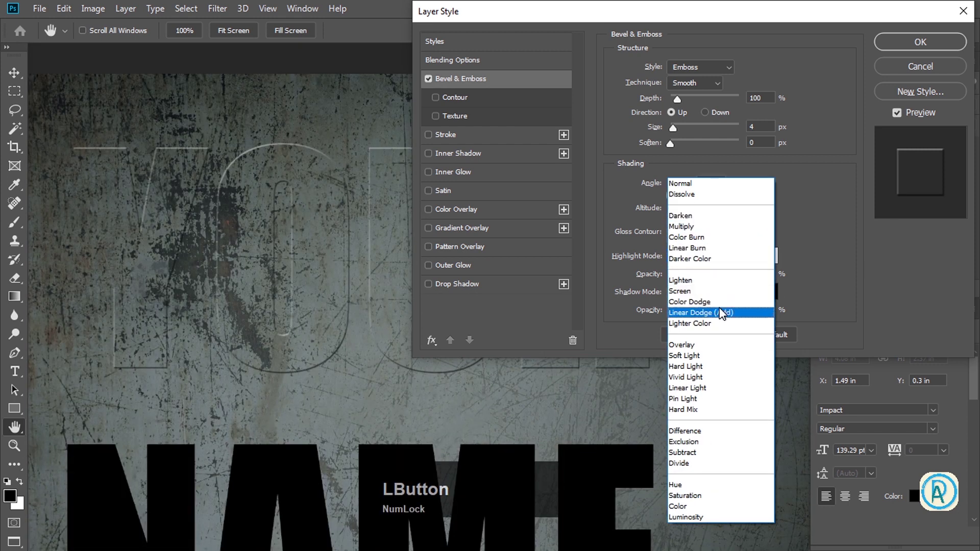
click(724, 314)
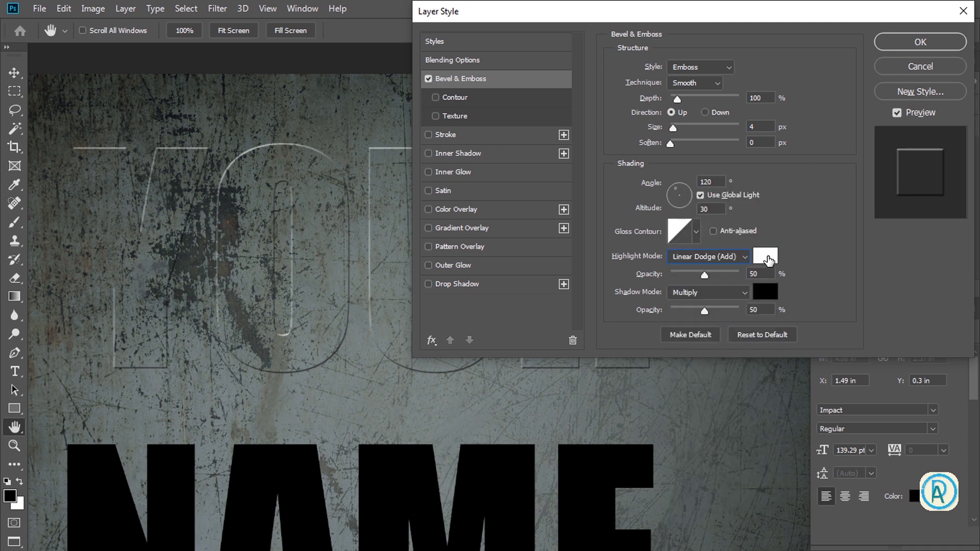
click(706, 279)
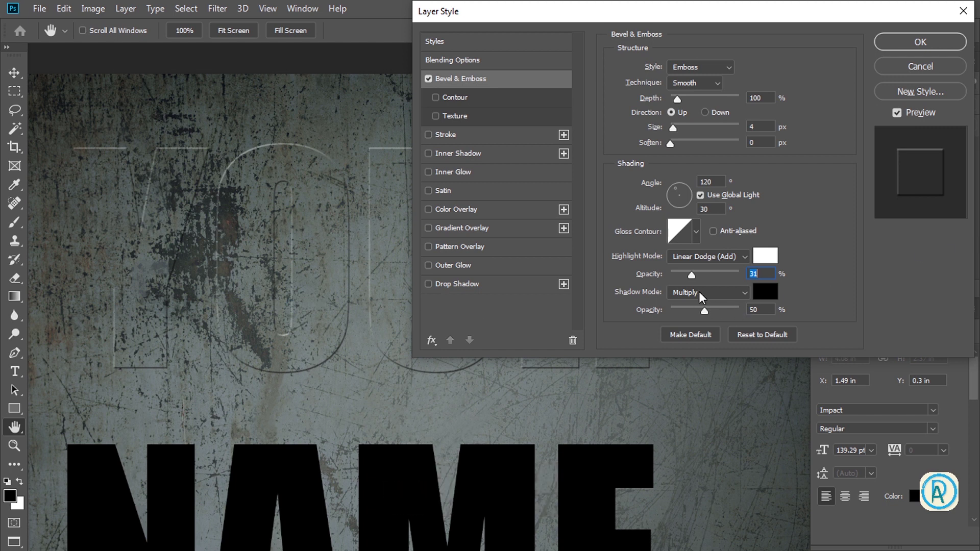
Set the emboss shadow to Linear Burn at 34% opacity
click(704, 296)
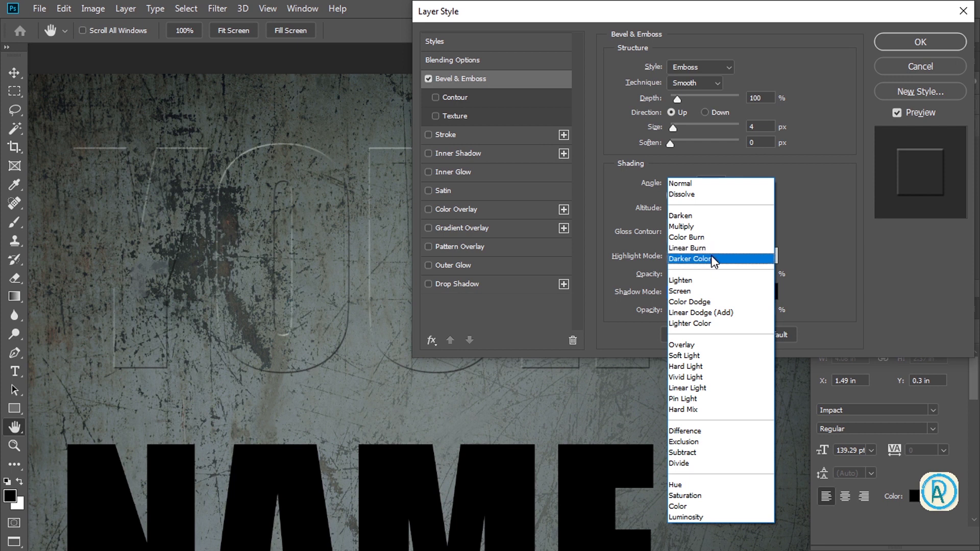
click(732, 301)
click(734, 255)
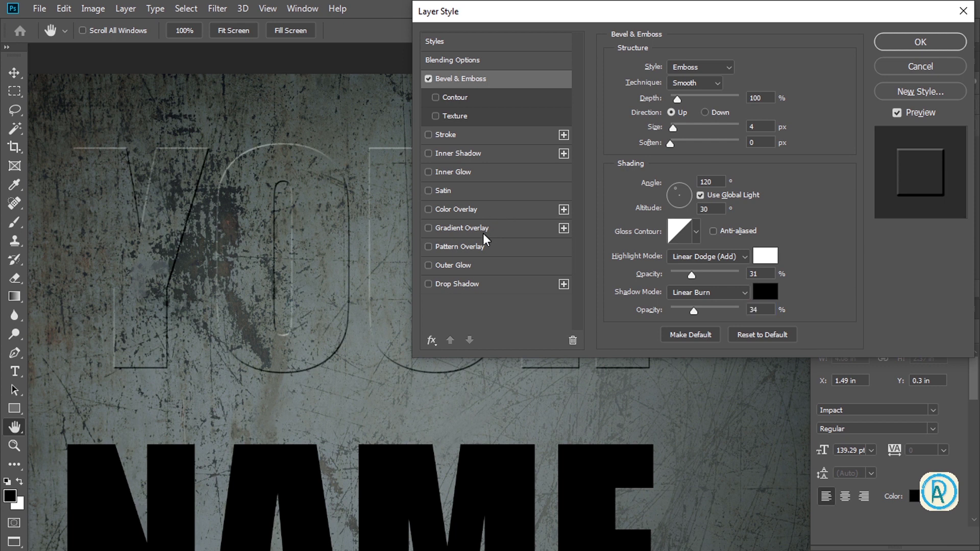
Add a Gradient Overlay to YOUR using the Black, White preset from the Gradient Editor
click(491, 235)
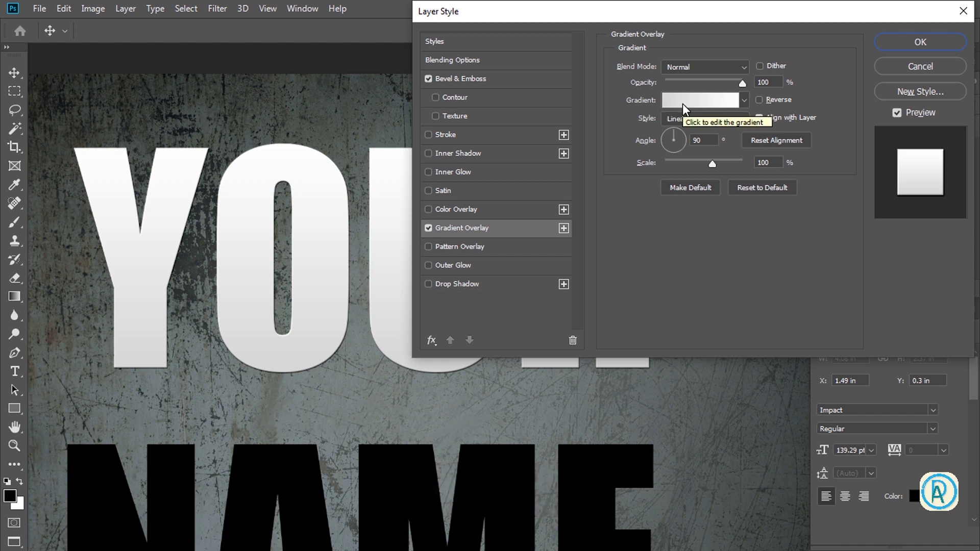
click(685, 108)
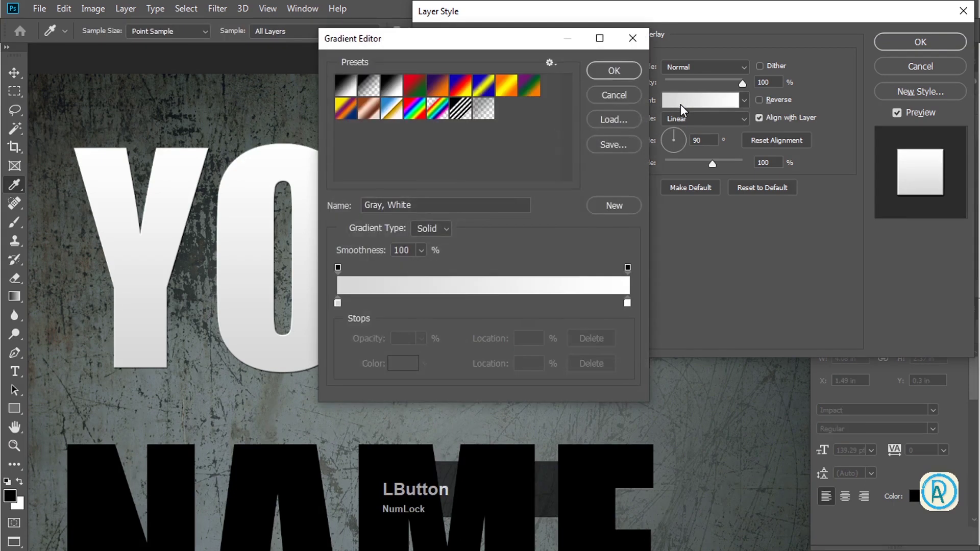
click(356, 105)
click(356, 95)
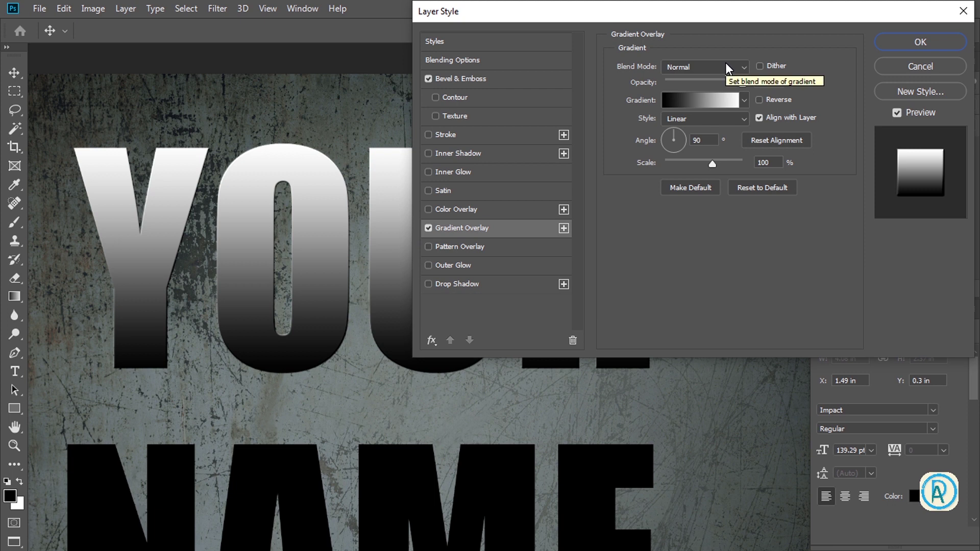
Blend the gradient overlay in Overlay mode and lower its opacity toward 20%
key(Tab)
click(712, 74)
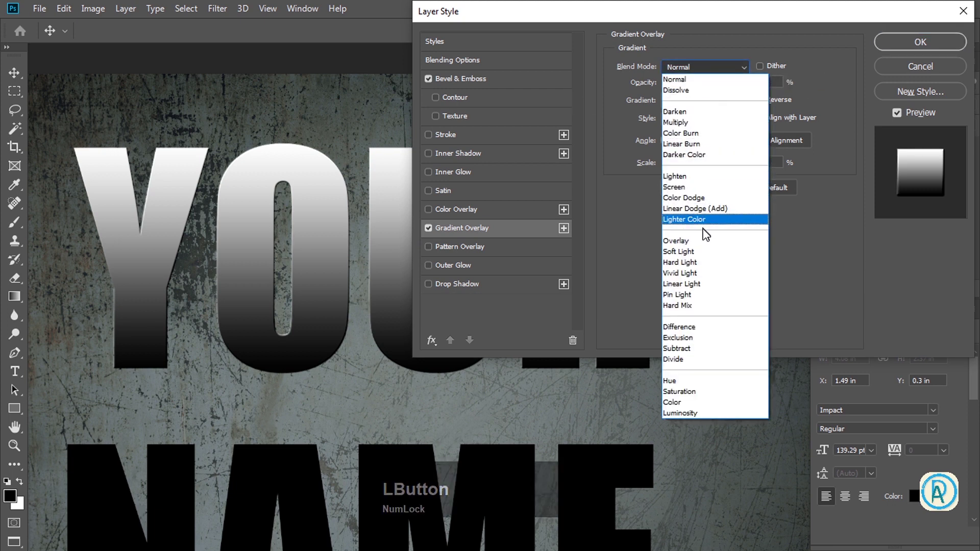
click(704, 250)
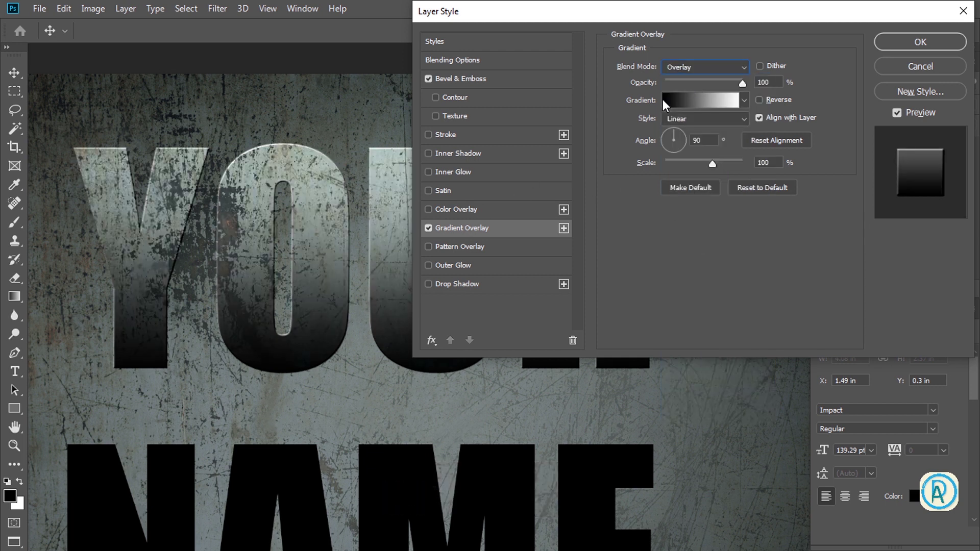
click(694, 89)
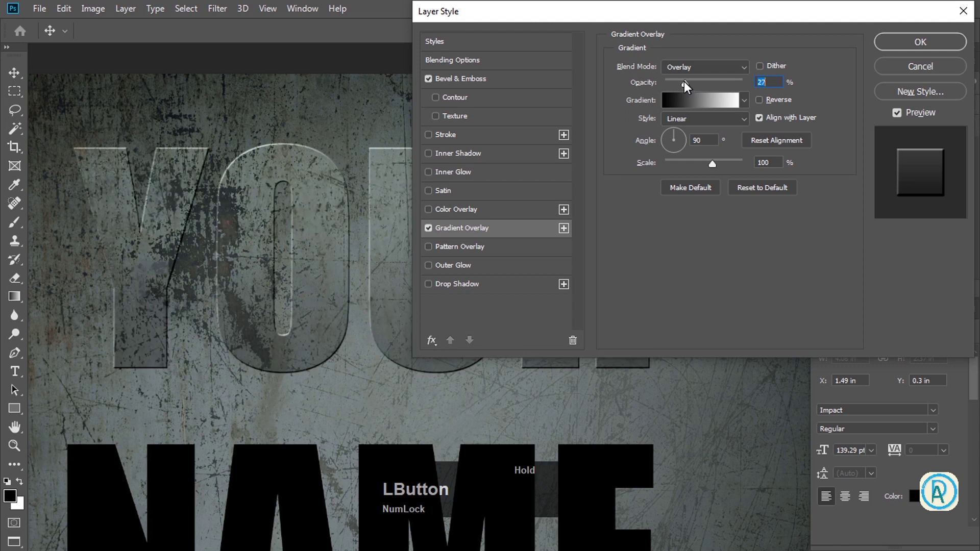
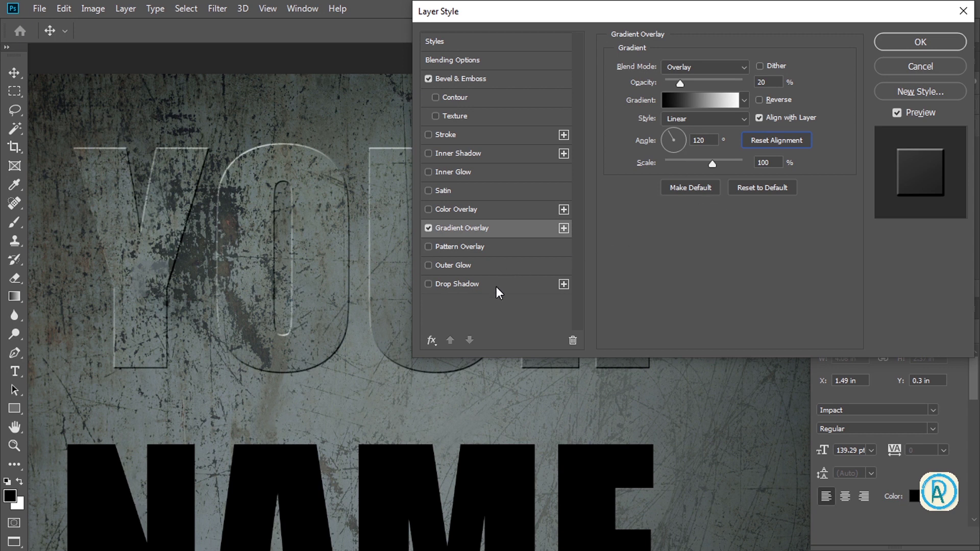
Add a Drop Shadow to YOUR blending in Color Burn
click(499, 291)
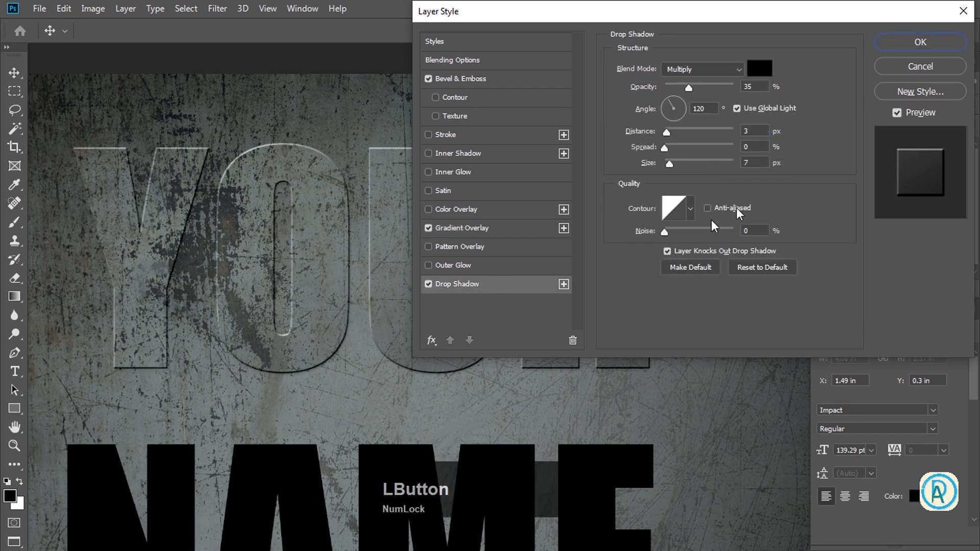
key(Tab)
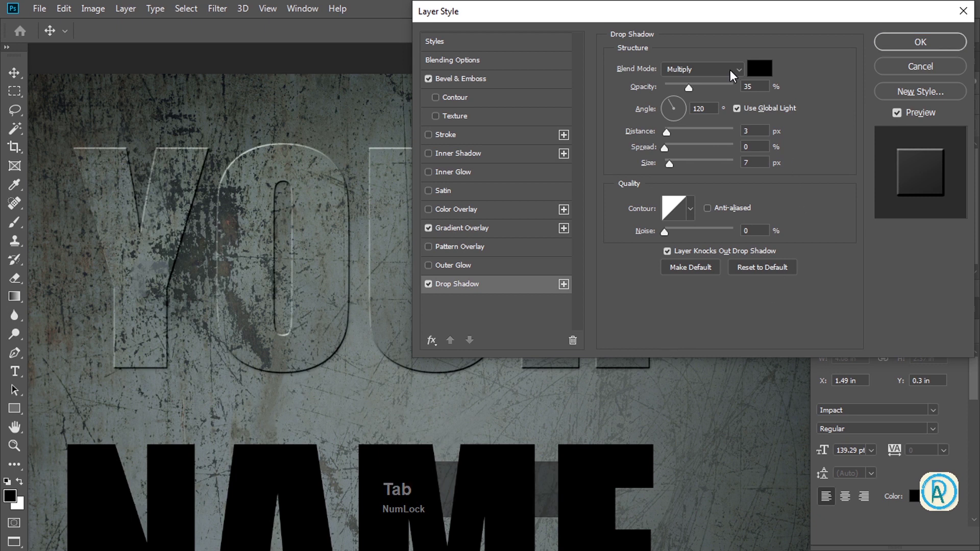
click(734, 74)
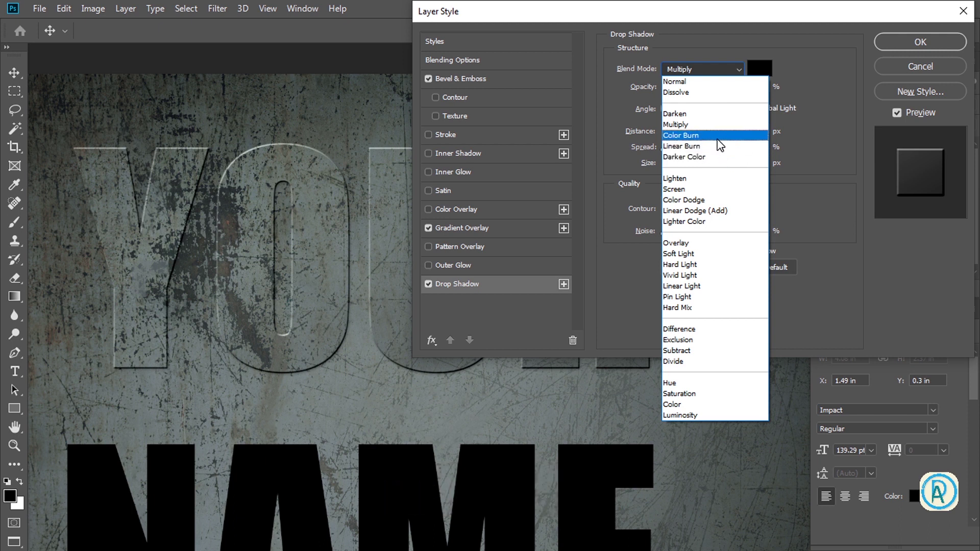
click(720, 145)
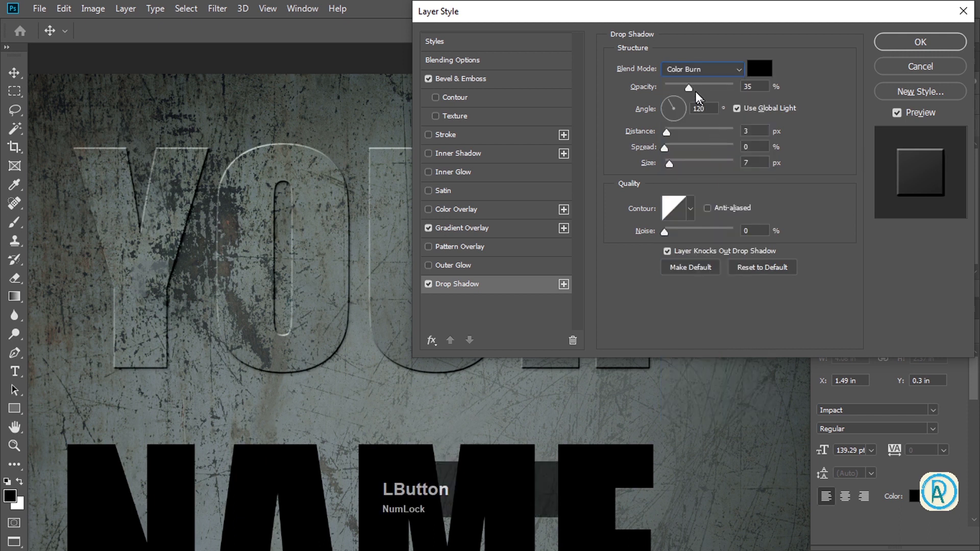
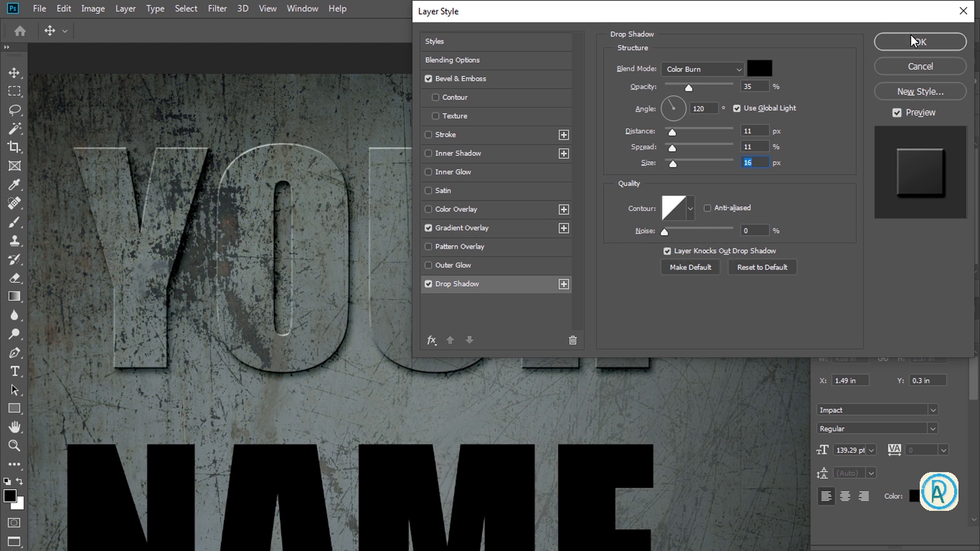
Apply the YOUR layer styles and start repositioning the embossed text
click(915, 45)
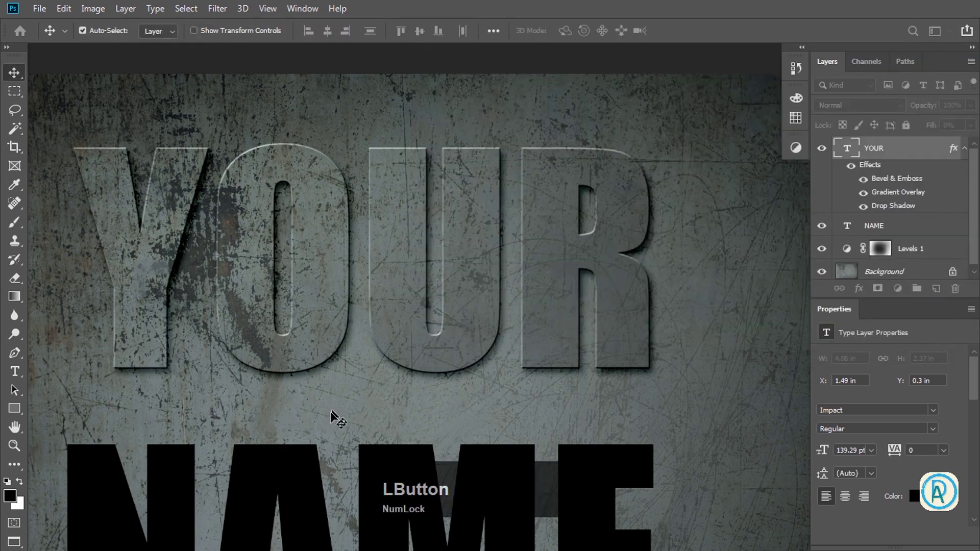
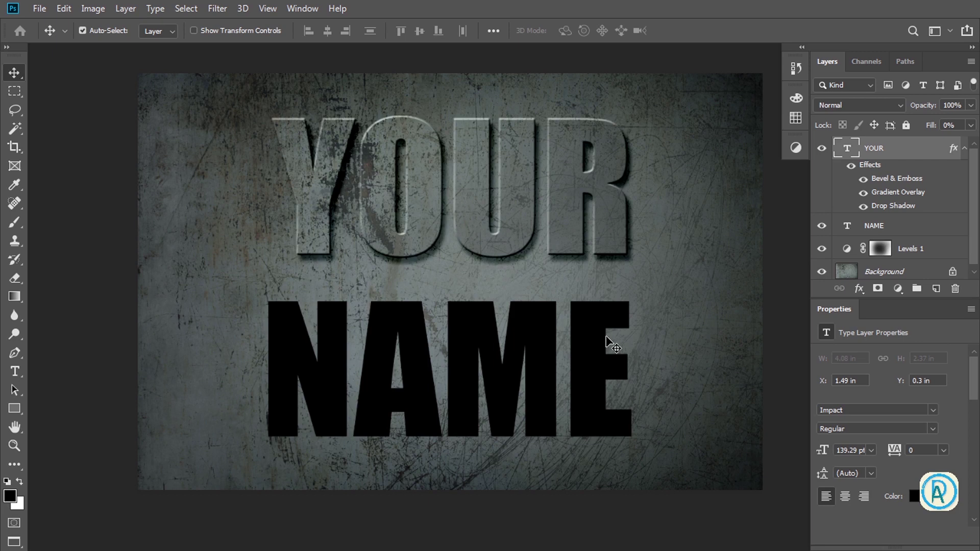
key(space)
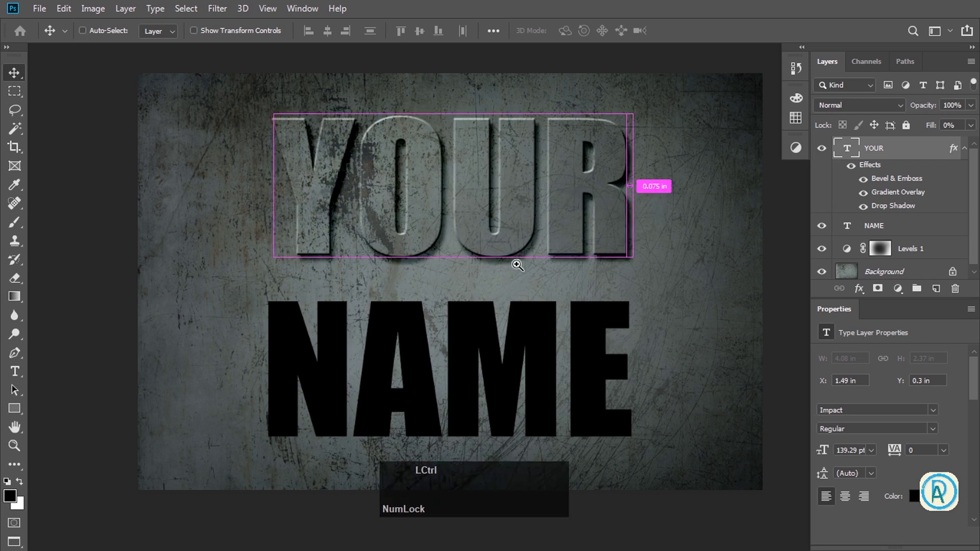
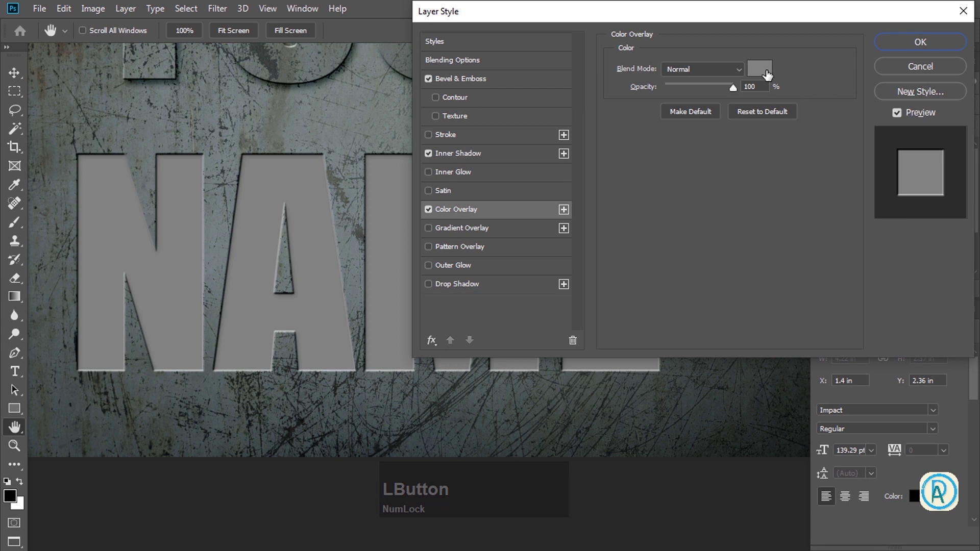
Make NAME's colour overlay black in Color Burn mode at about 13% opacity
click(772, 74)
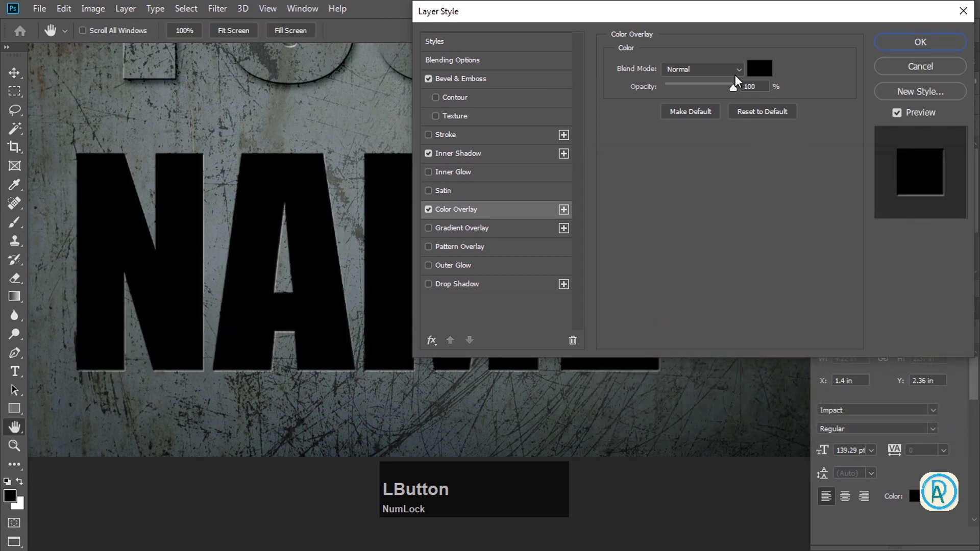
click(740, 74)
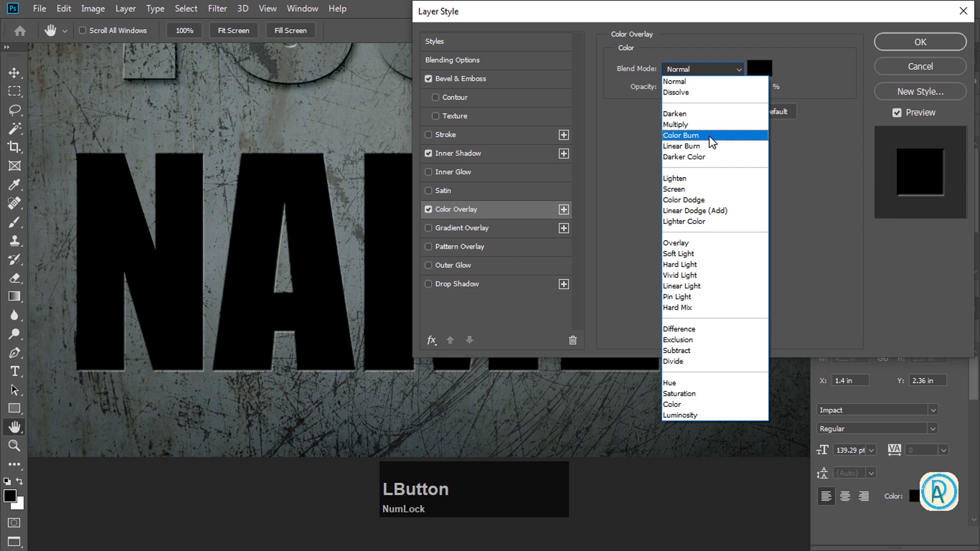
click(713, 142)
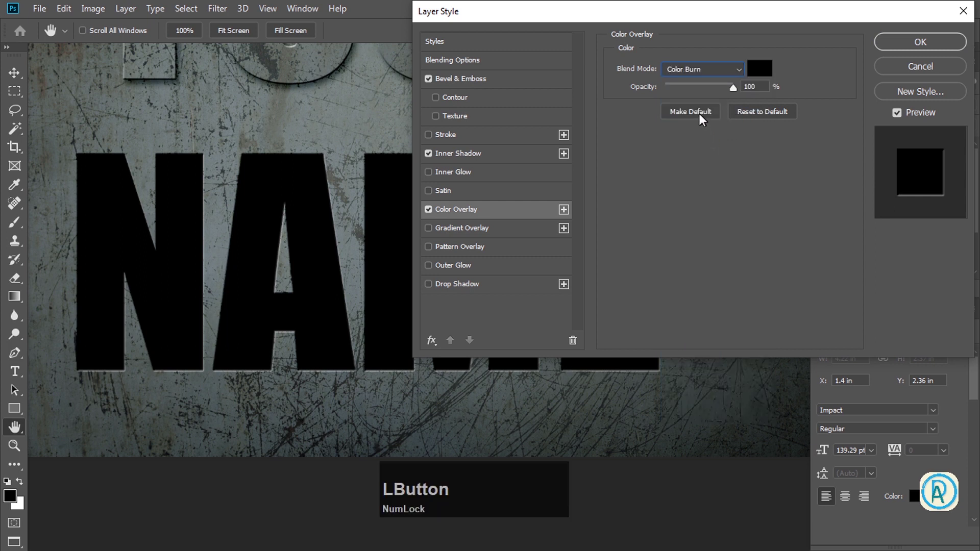
click(687, 92)
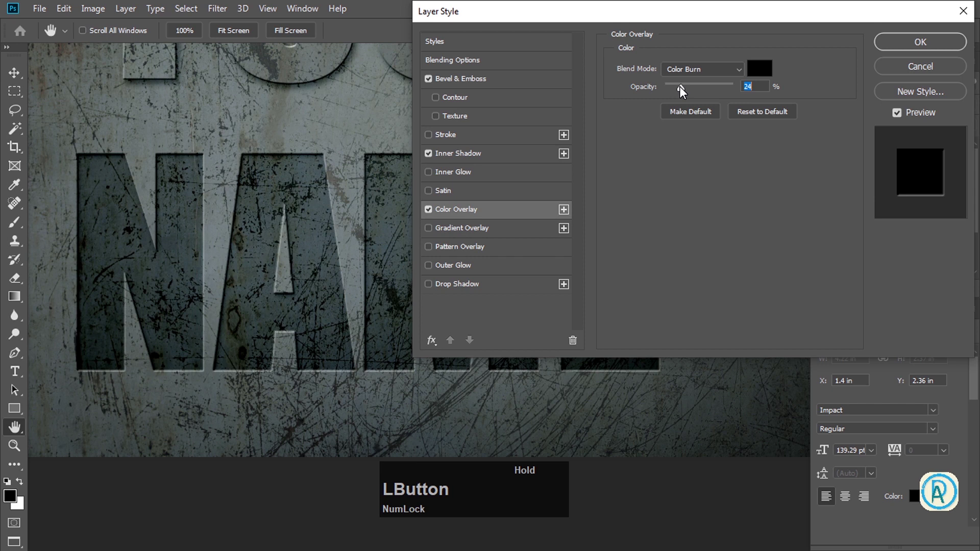
key(space)
click(304, 142)
key(space)
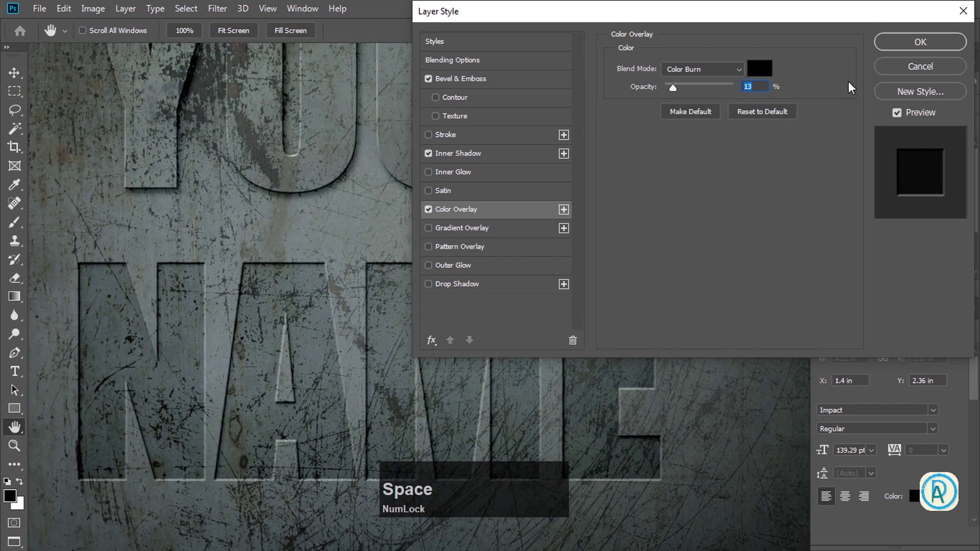
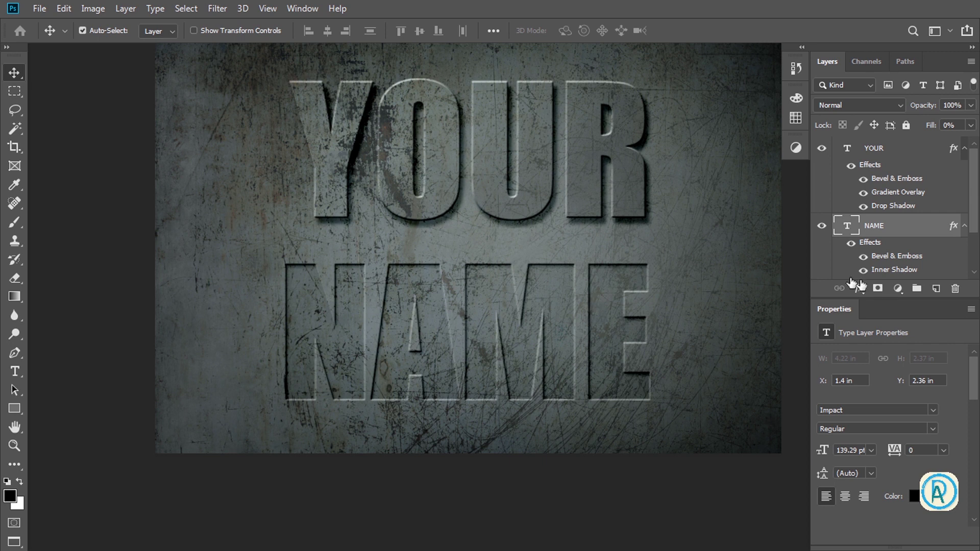
Collapse the layer effects and enter type editing on the YOUR word
scroll(up, 3)
click(967, 153)
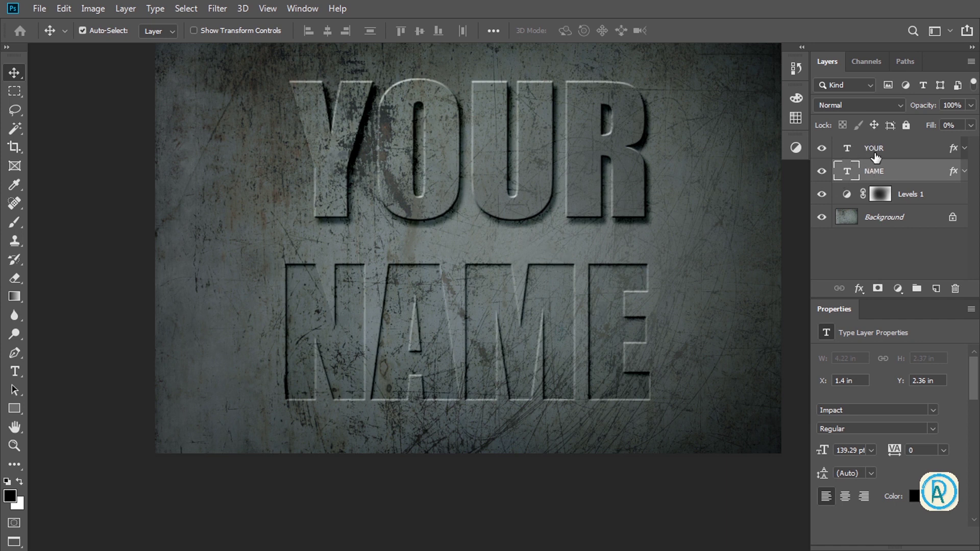
click(460, 156)
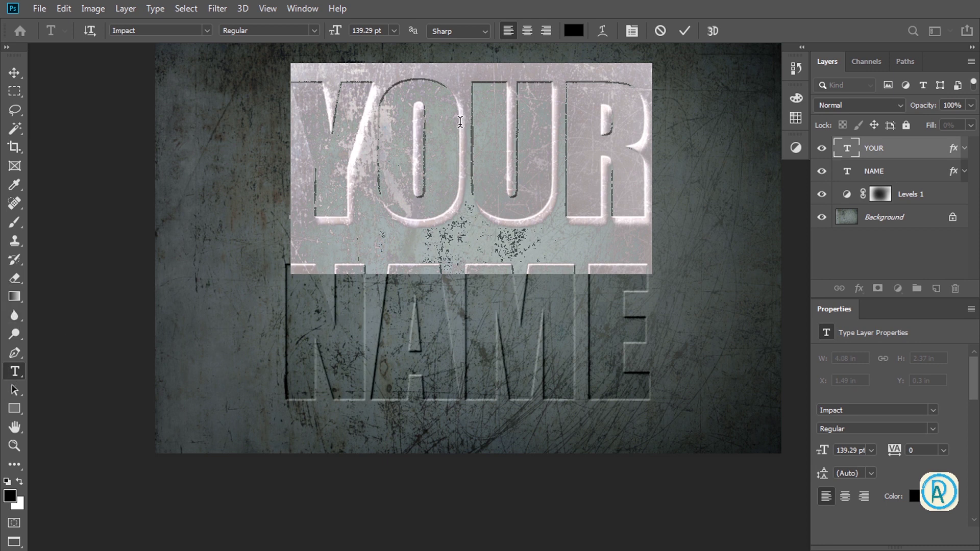
Replace YOUR with ART, keeping its emboss, and expand the ART layer's effects
text(art)
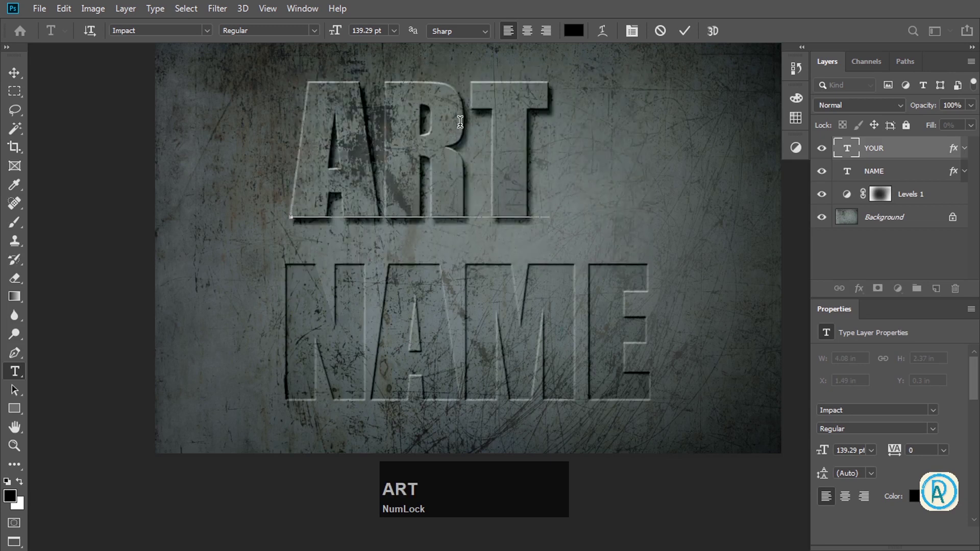
key(Return)
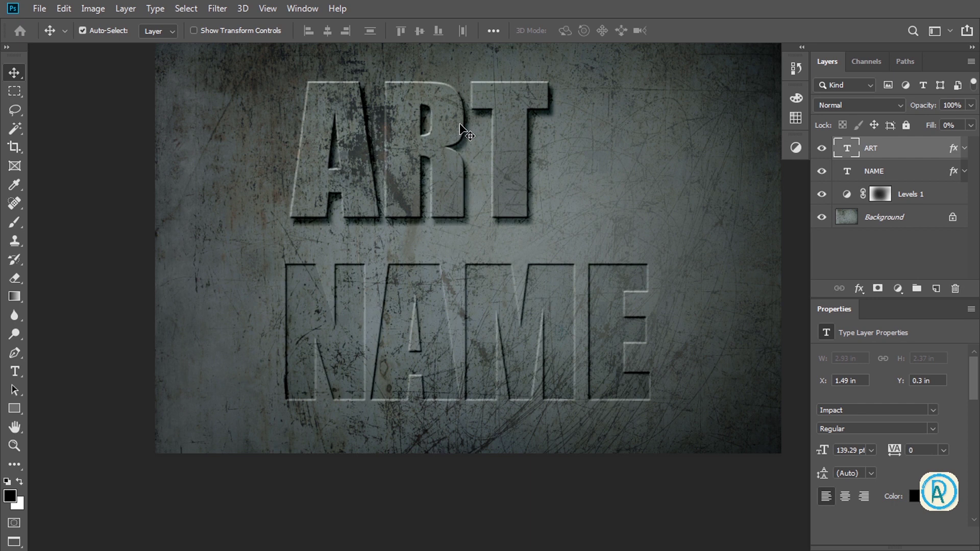
click(970, 154)
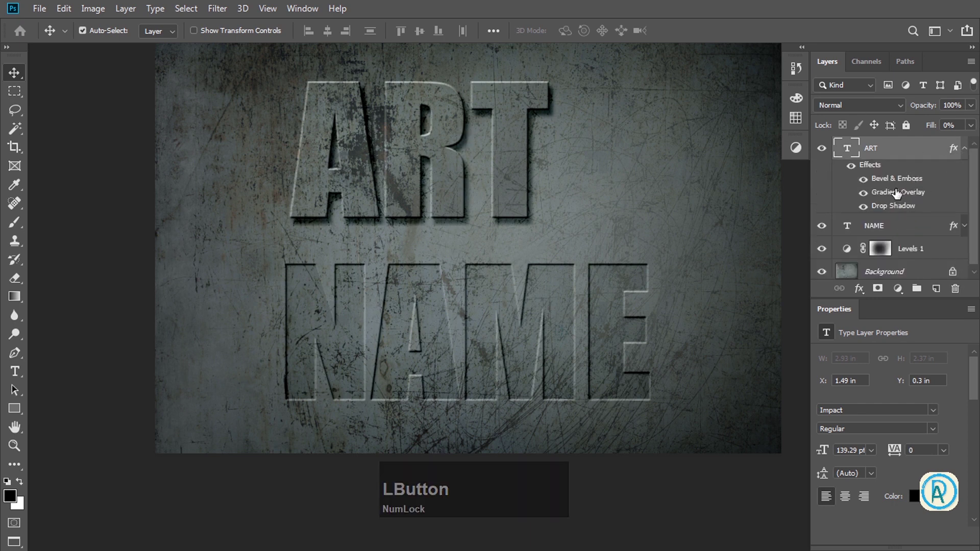
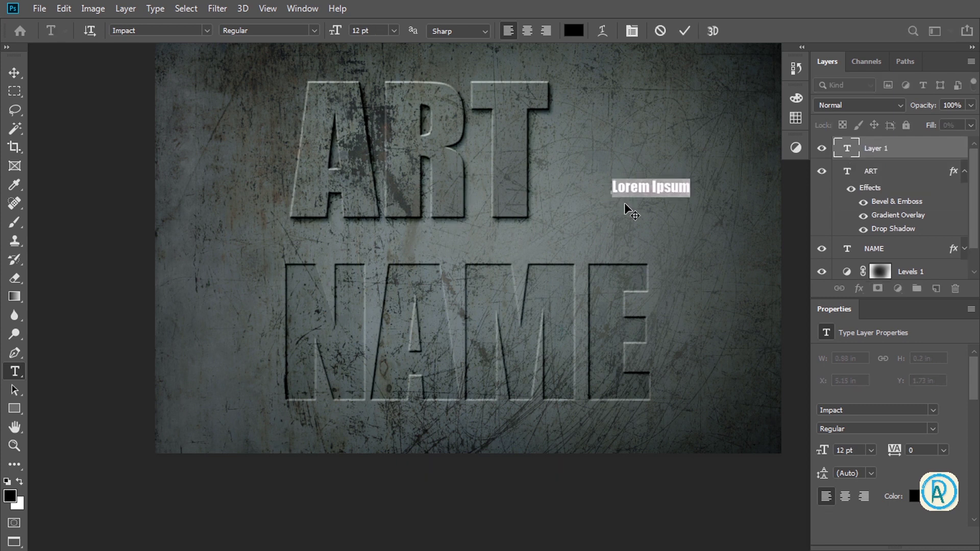
Add a new 'nikhil' type layer near the top right and enlarge it
text(nikhil)
key(Return)
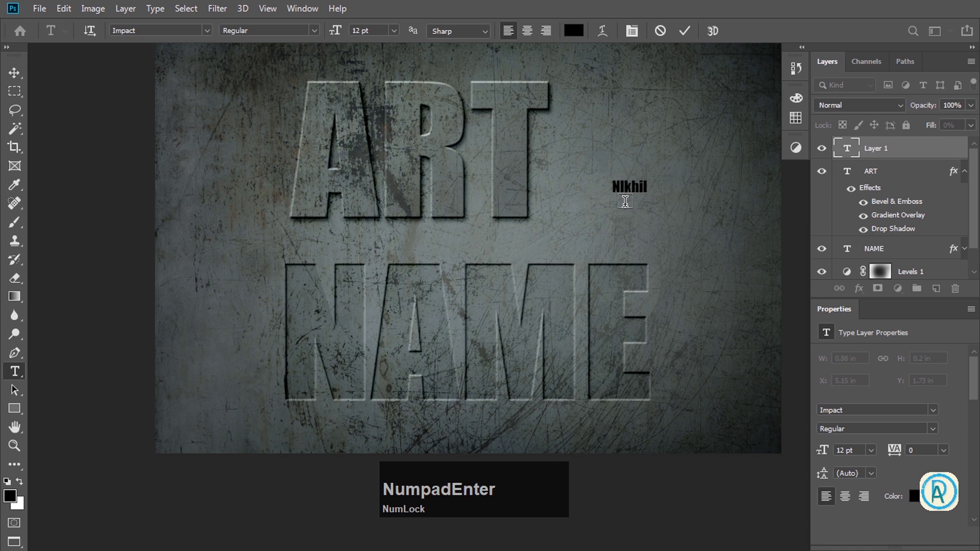
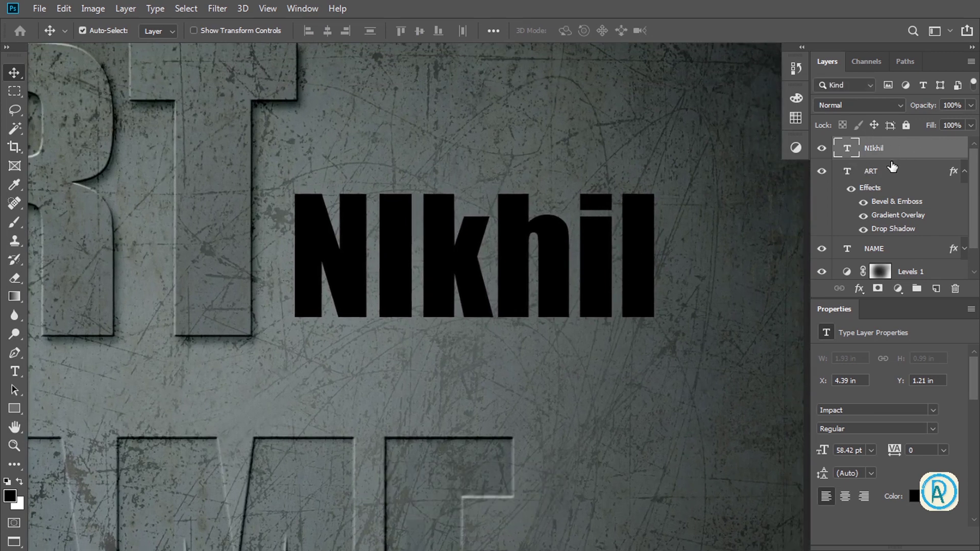
key(super+Num_Lock)
key(super+KP_Add)
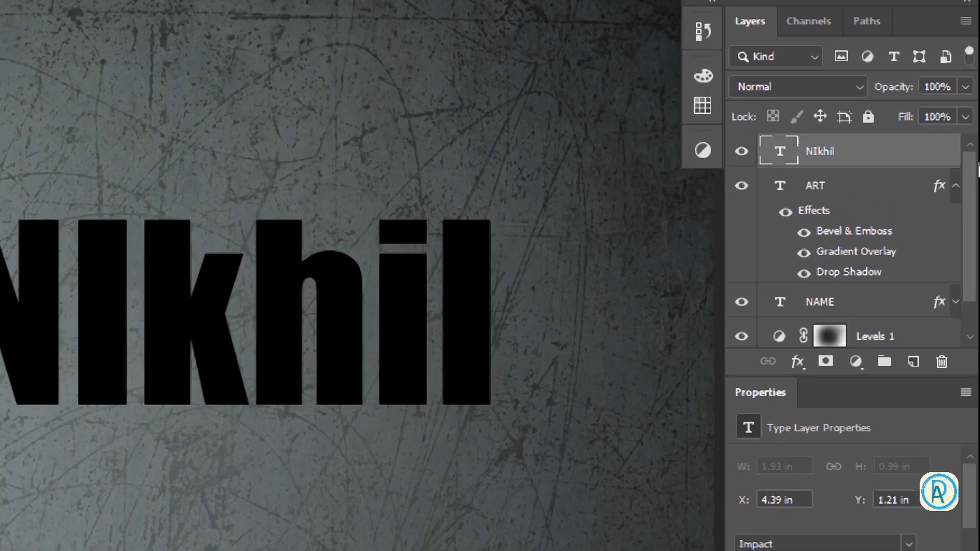
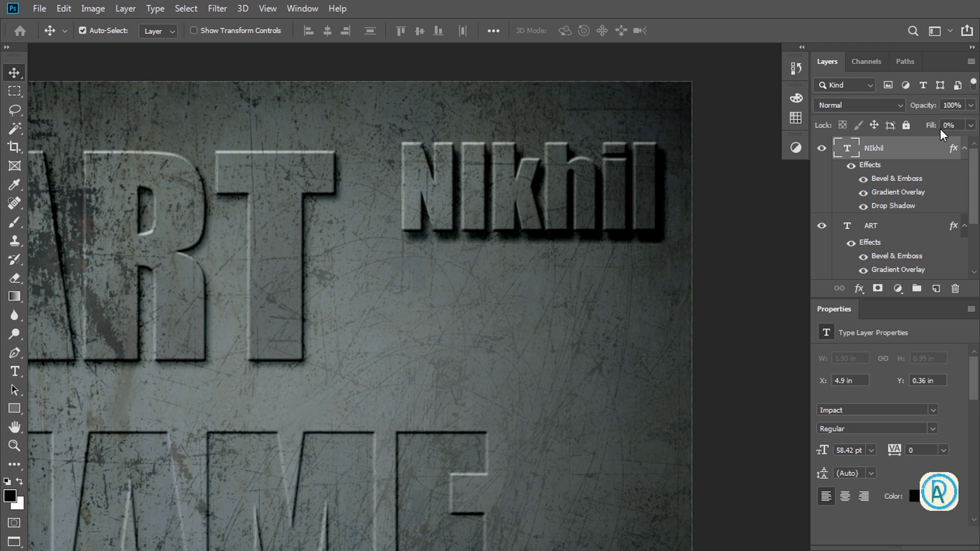
Give the name layer the bevel, gradient and shadow styles with Fill at 0%
click(936, 129)
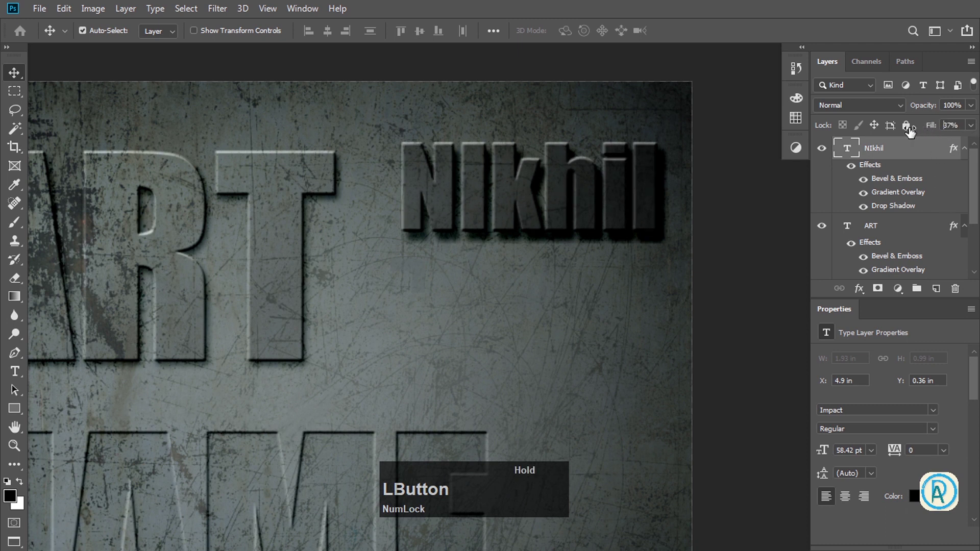
click(490, 297)
click(482, 296)
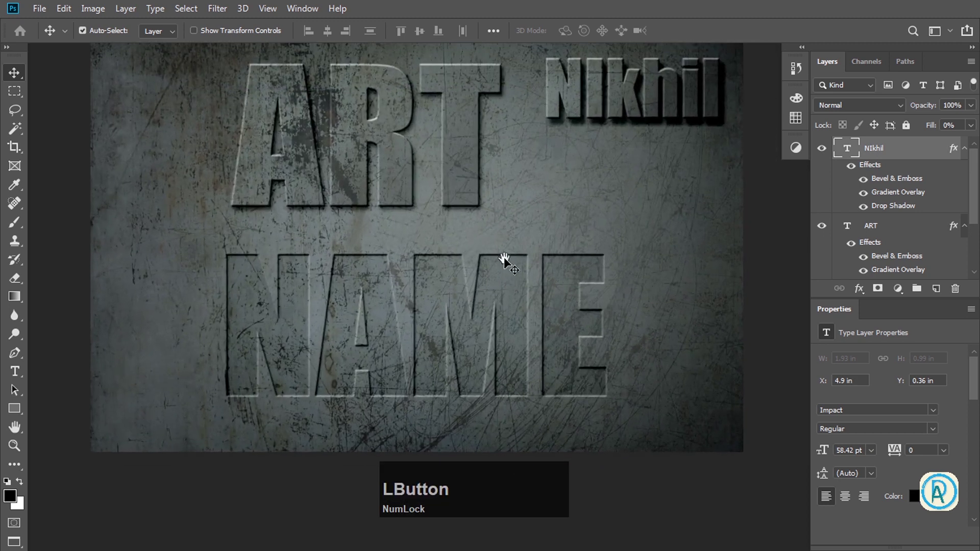
Undo recent edits to prepare repositioning the Nikhil text beside ART
key(ctrl+z)
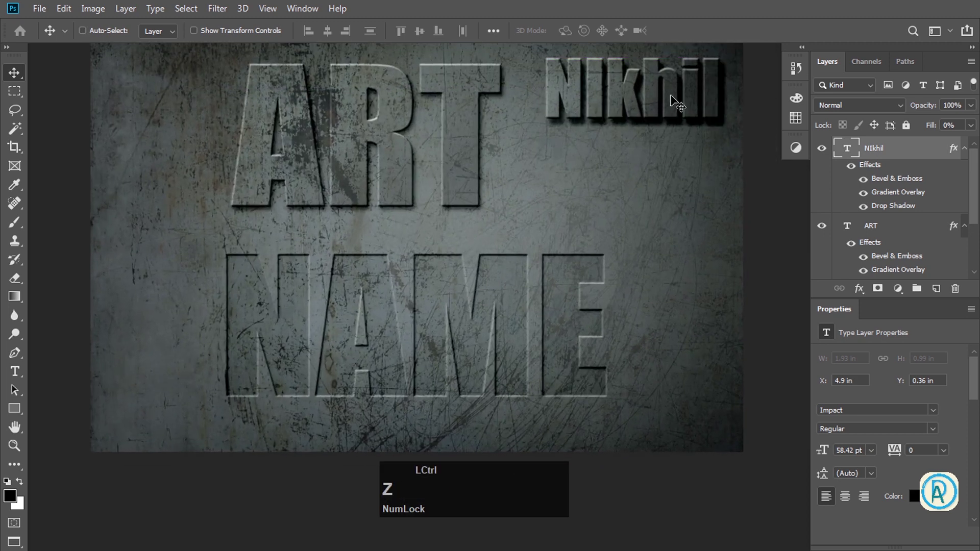
text(zz)
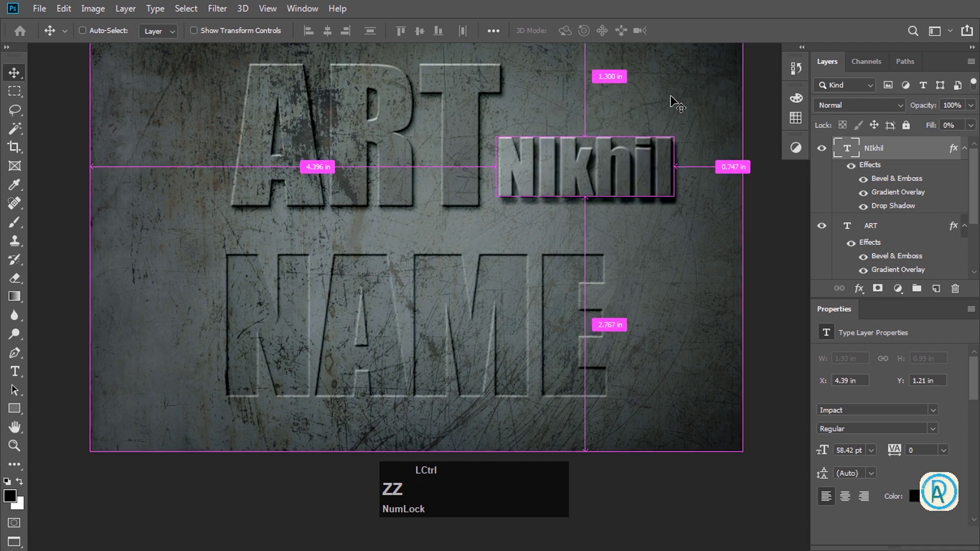